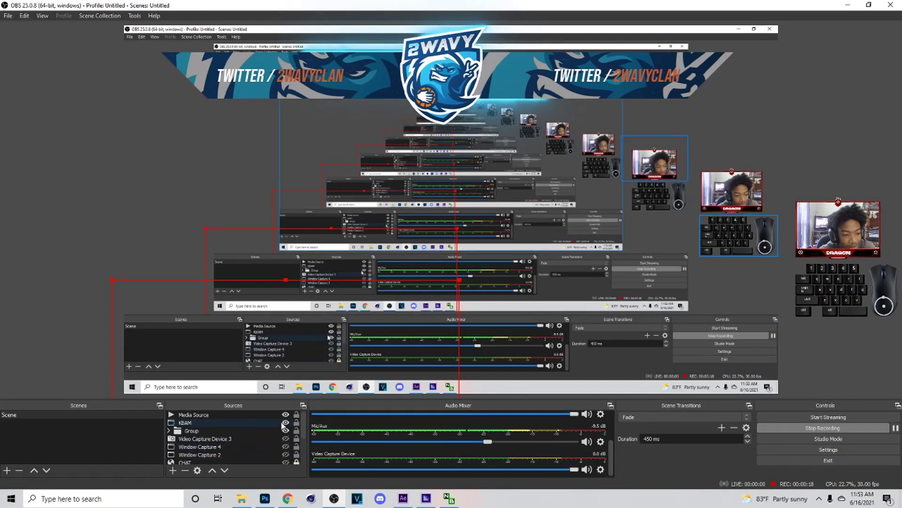
# Step: Create a new blank 1280×720 transparent document in Photoshop
pyautogui.click(289, 416)
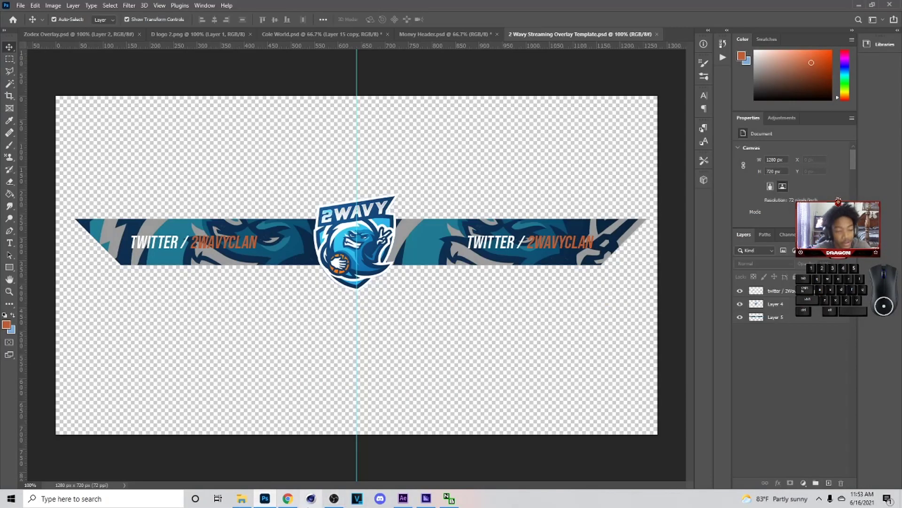
pyautogui.click(21, 6)
pyautogui.click(32, 16)
pyautogui.click(188, 214)
pyautogui.click(188, 215)
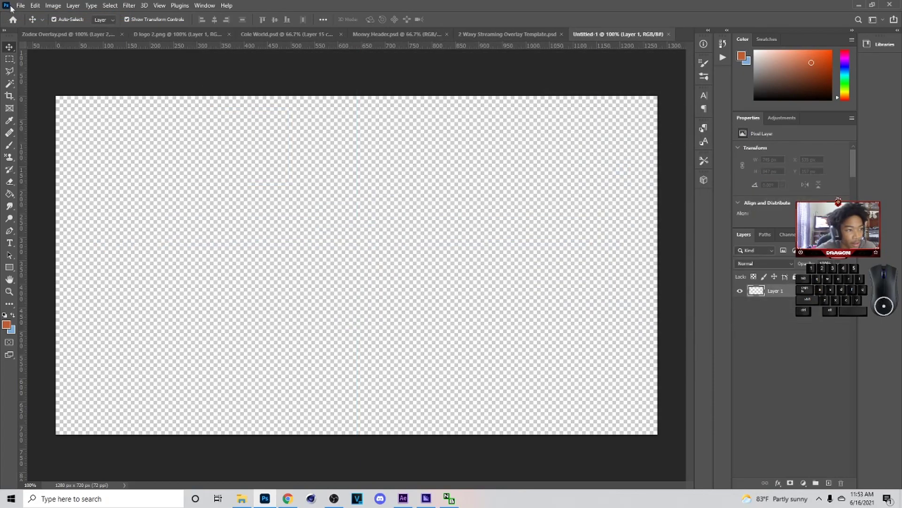
# Step: Bring Overlay Shape 2.png from the graphics pack into the document and center the black banner
pyautogui.click(23, 10)
pyautogui.moveTo(25, 6); pyautogui.dragTo(27, 21)
pyautogui.click(29, 8)
pyautogui.click(28, 26)
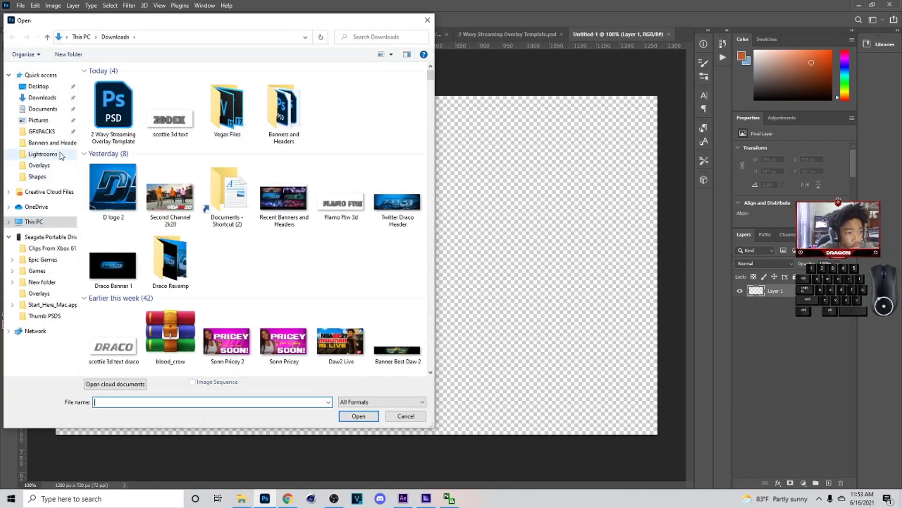
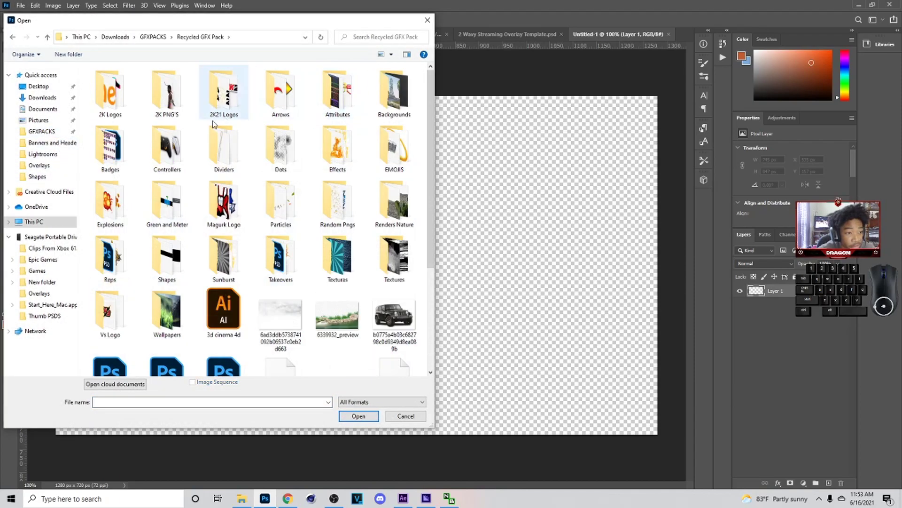
pyautogui.doubleClick(187, 267)
pyautogui.click(168, 103)
pyautogui.rightClick(365, 419)
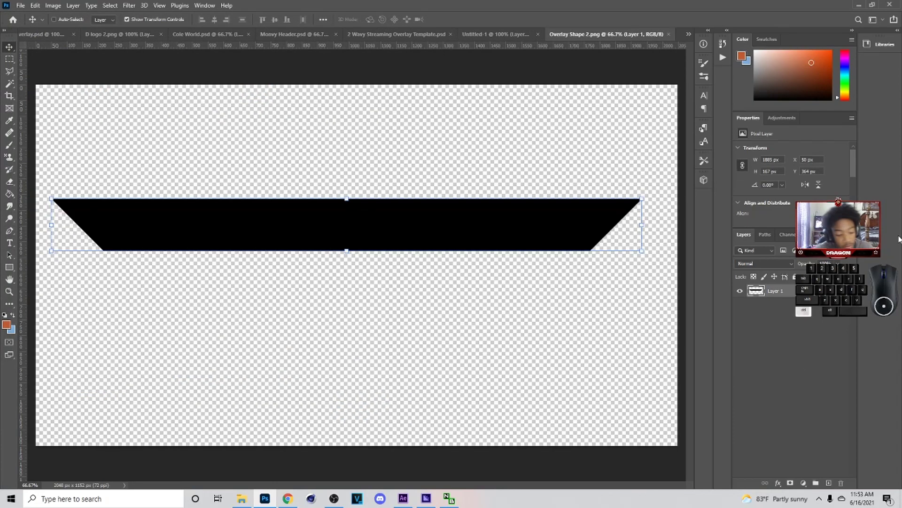
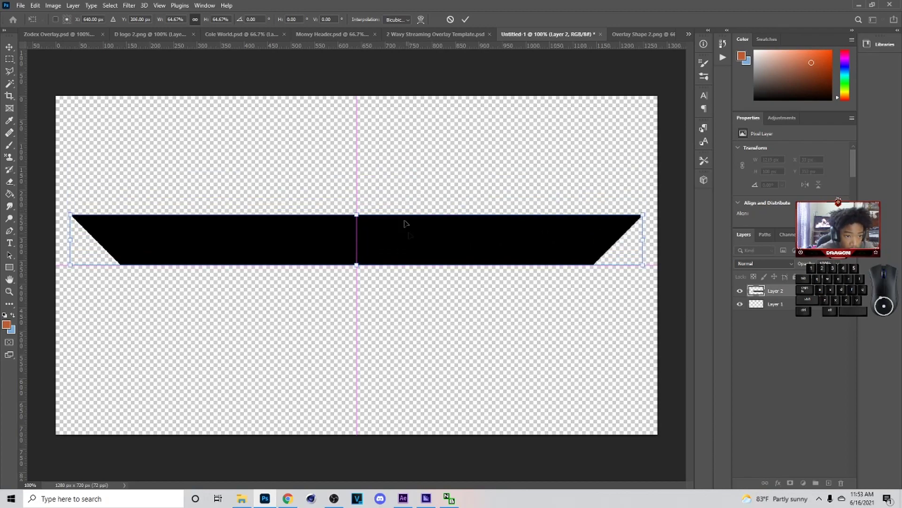
pyautogui.click(468, 28)
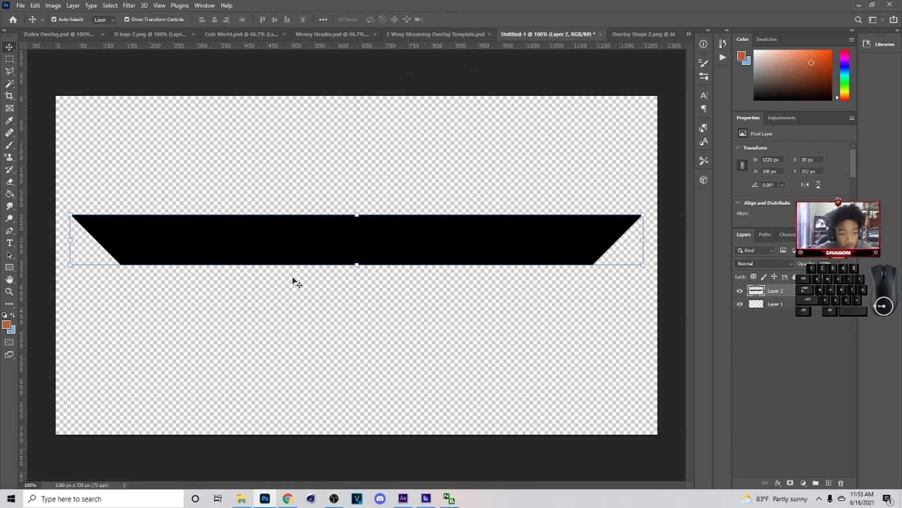
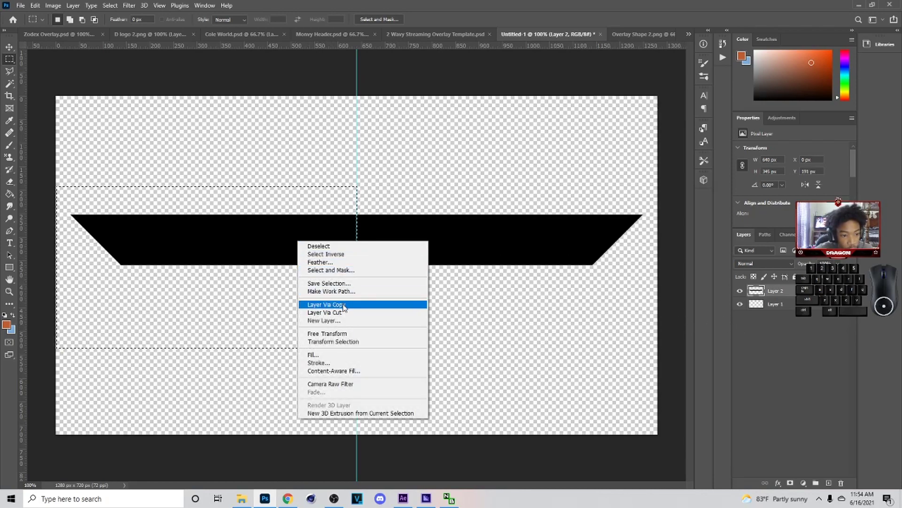
# Step: Copy the selected left half of the banner onto its own layer via Layer Via Copy
pyautogui.click(350, 313)
pyautogui.click(763, 317)
pyautogui.click(763, 317)
pyautogui.click(764, 316)
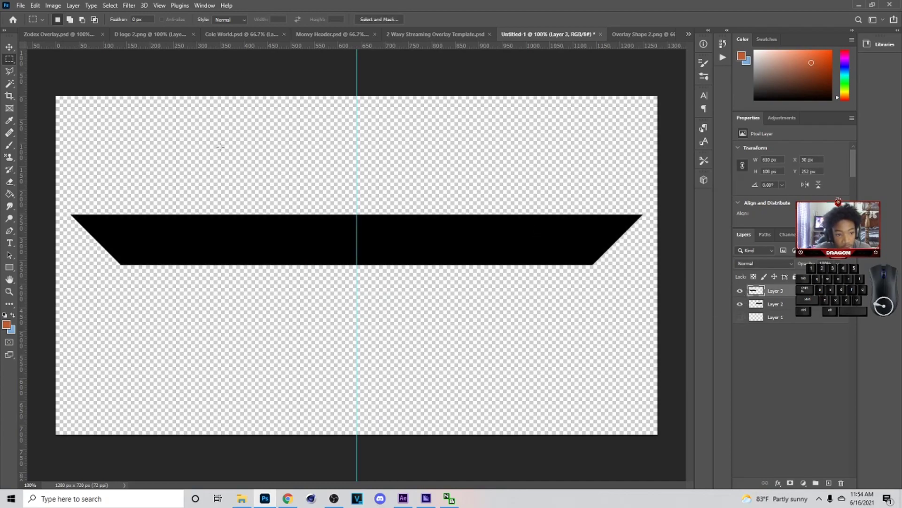
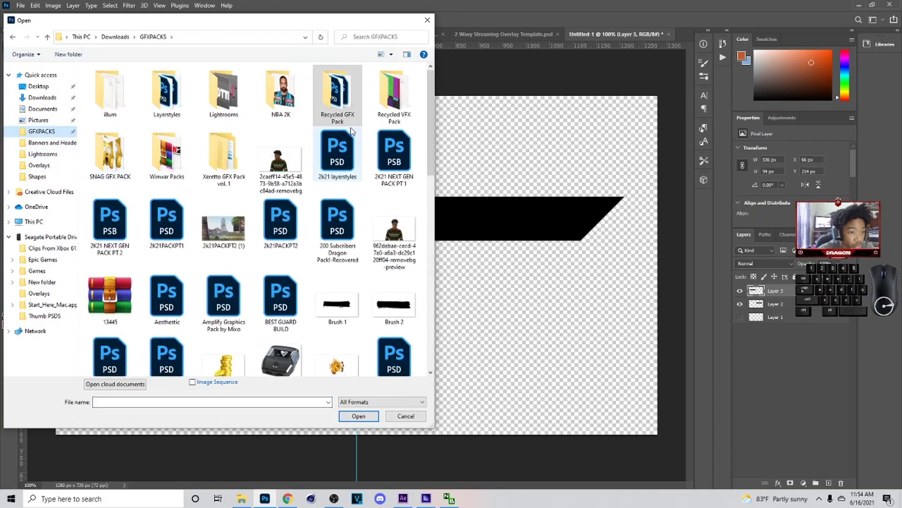
# Step: Bring the 2wavy logo from Random Pngs into the banner document as its own layer
pyautogui.doubleClick(356, 128)
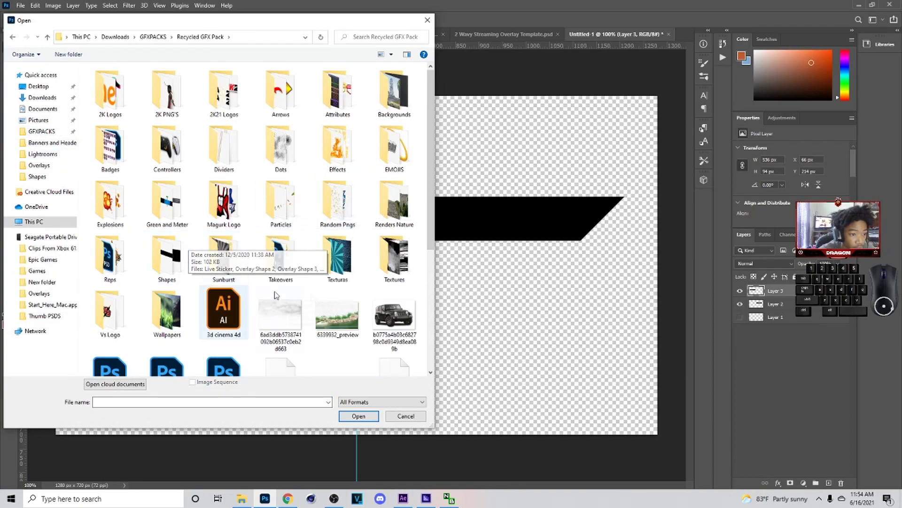
pyautogui.doubleClick(329, 323)
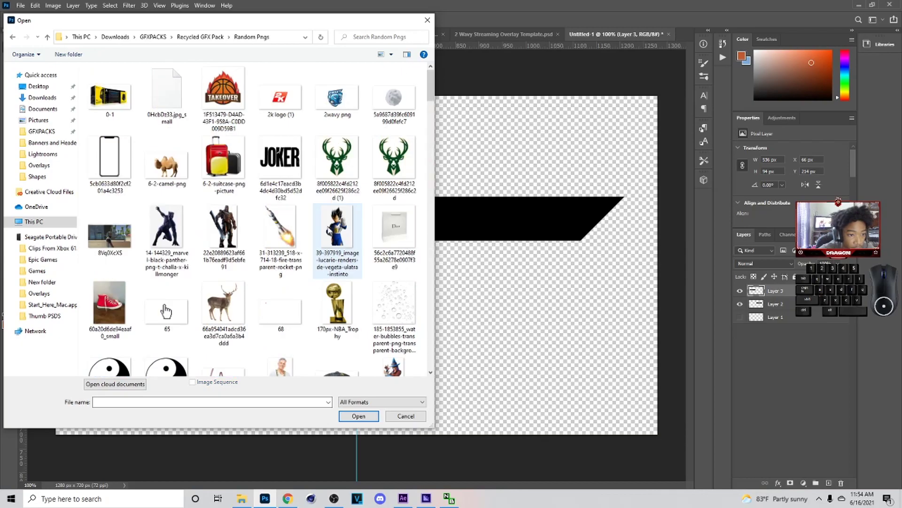
pyautogui.click(226, 294)
pyautogui.click(226, 294)
pyautogui.press('ctrl+c')
pyautogui.click(495, 36)
pyautogui.press('ctrl+v')
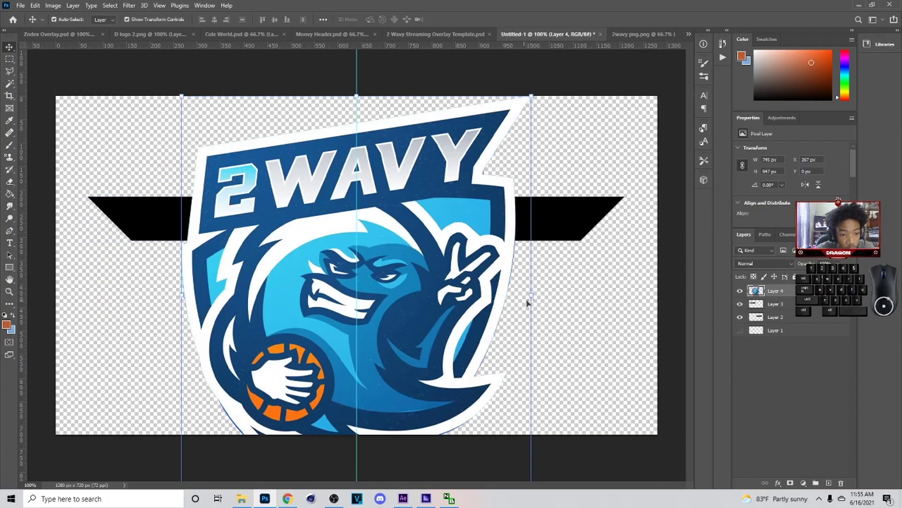
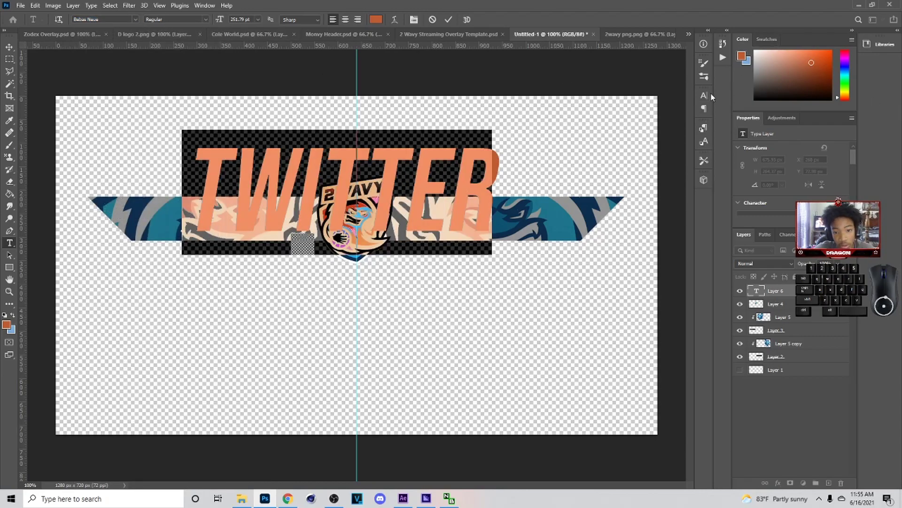
# Step: Make the TWITTER text white using the Character panel
pyautogui.rightClick(711, 96)
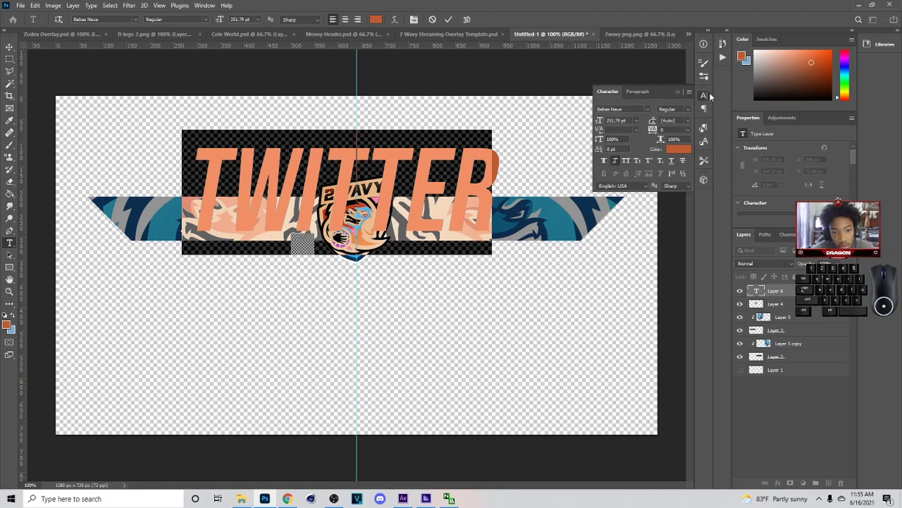
pyautogui.click(621, 164)
pyautogui.click(709, 101)
pyautogui.click(201, 9)
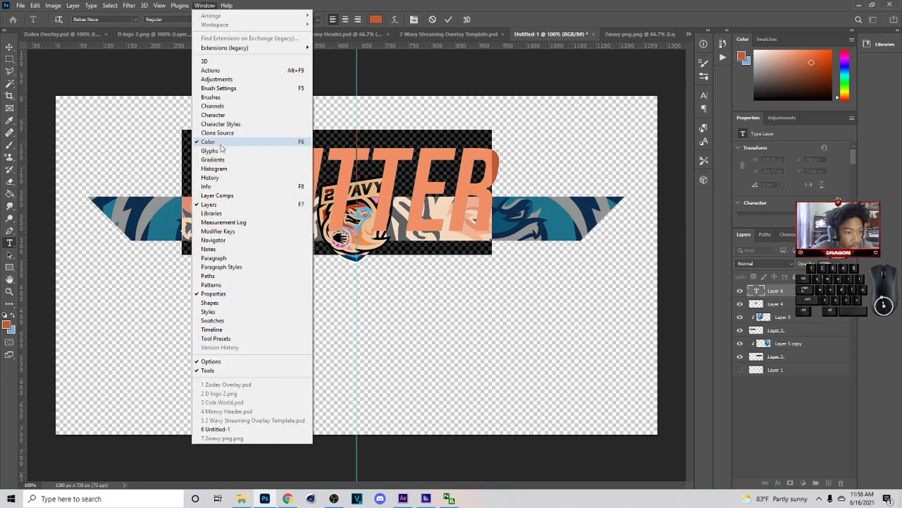
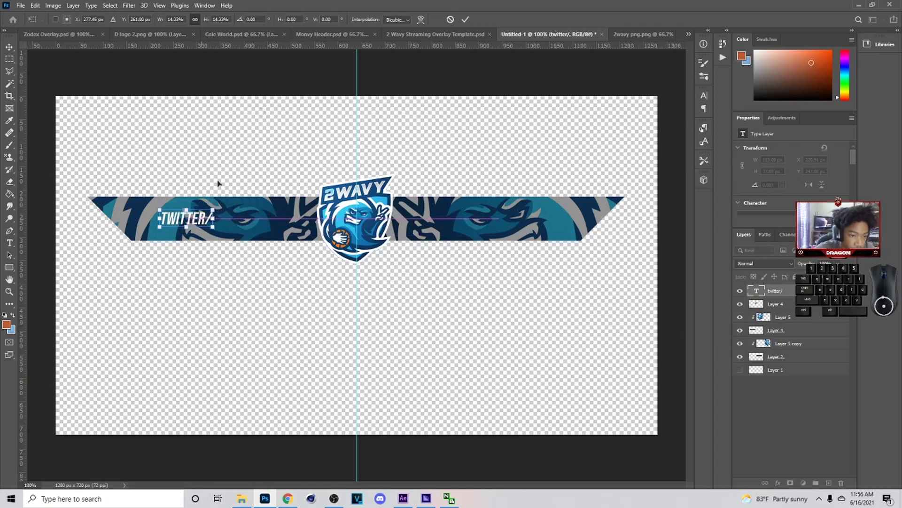
# Step: Shrink the Twitter label onto the banner's left, then switch to the finished template document
pyautogui.click(473, 17)
pyautogui.click(471, 23)
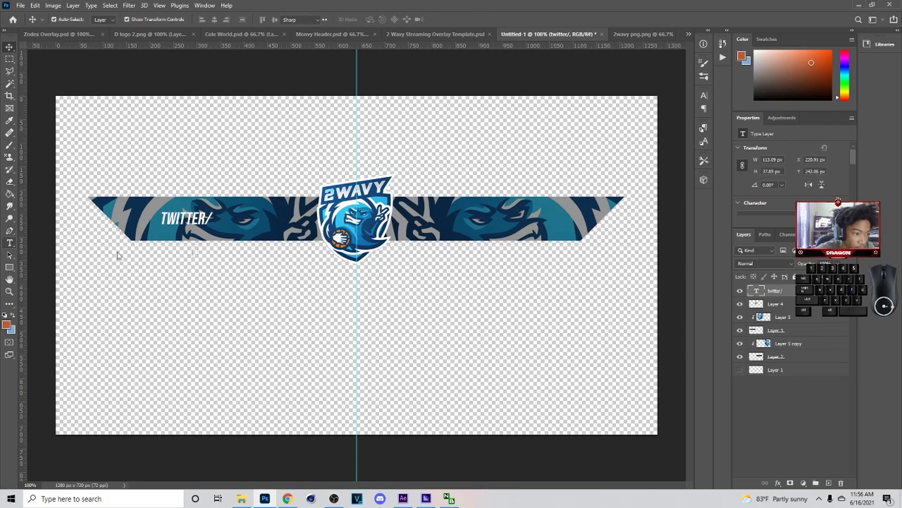
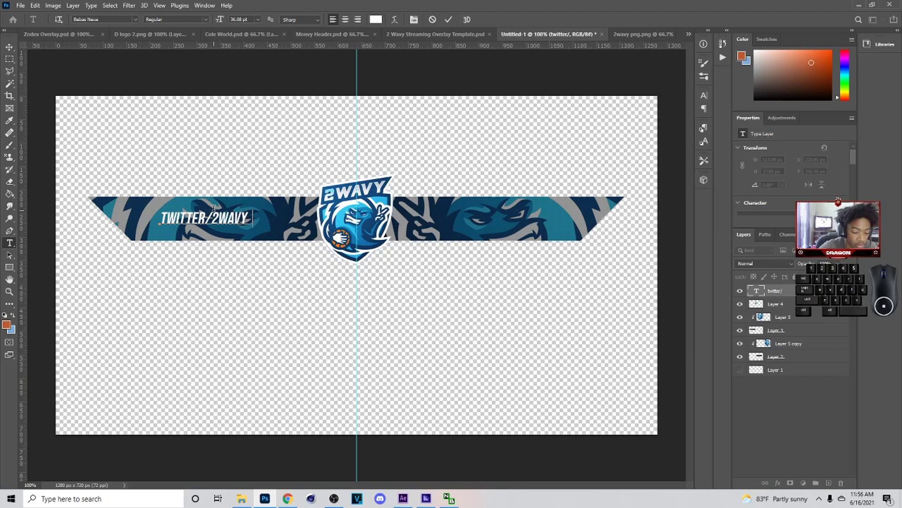
pyautogui.click(418, 39)
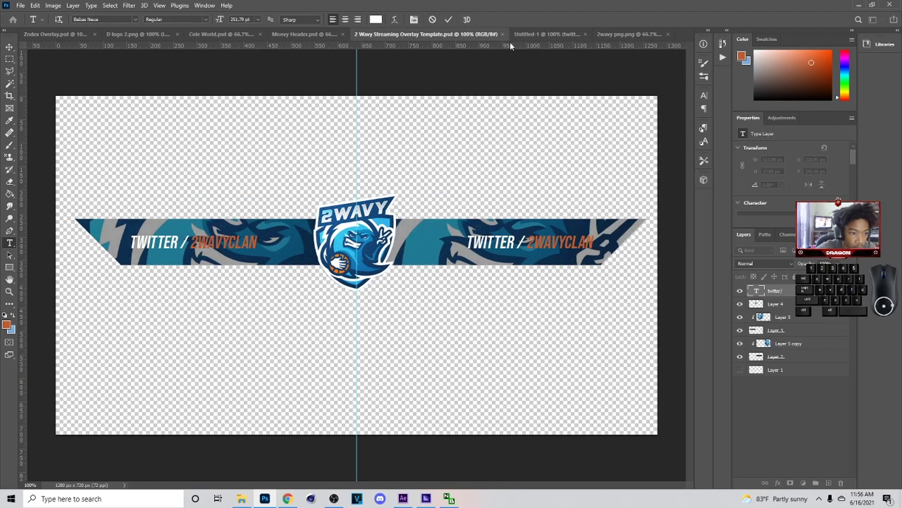
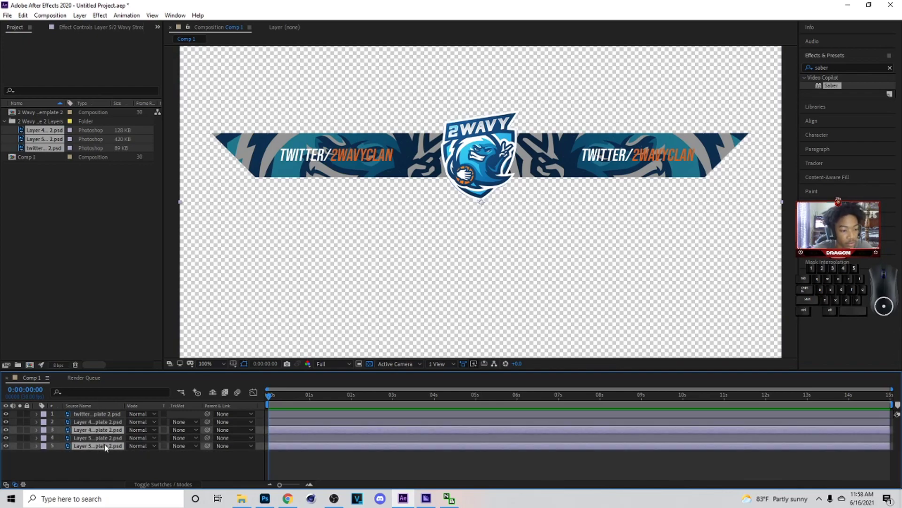
# Step: Select the banner layers and Auto-trace them into masks
pyautogui.click(114, 461)
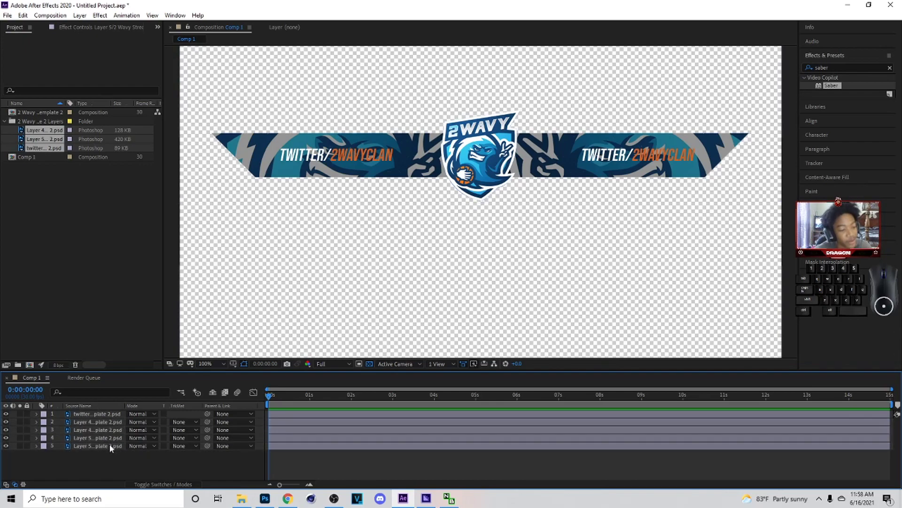
pyautogui.click(113, 452)
pyautogui.click(111, 435)
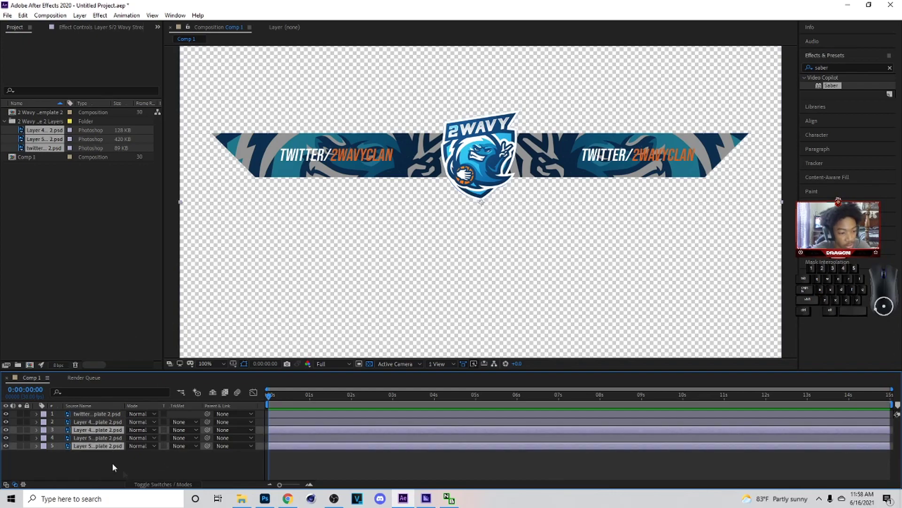
pyautogui.click(115, 466)
pyautogui.click(99, 451)
pyautogui.rightClick(99, 451)
pyautogui.rightClick(98, 437)
pyautogui.moveTo(78, 19); pyautogui.dragTo(86, 38)
pyautogui.click(132, 317)
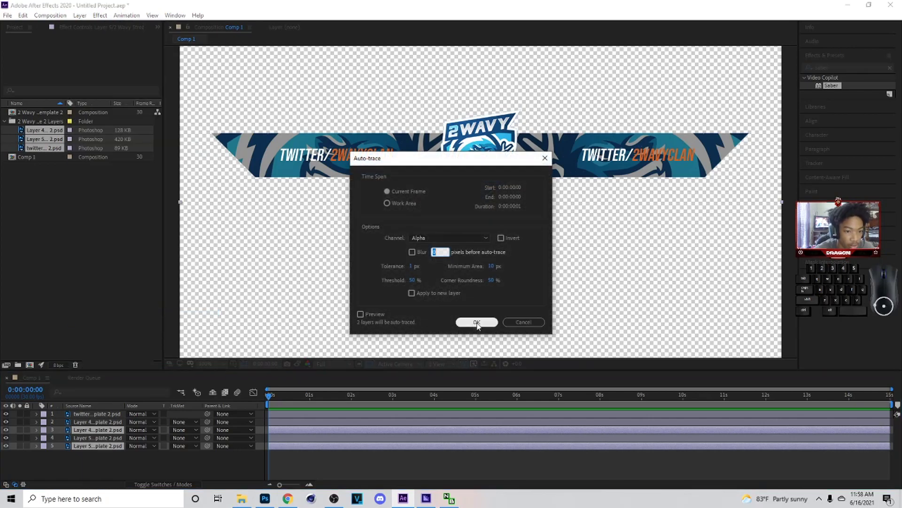
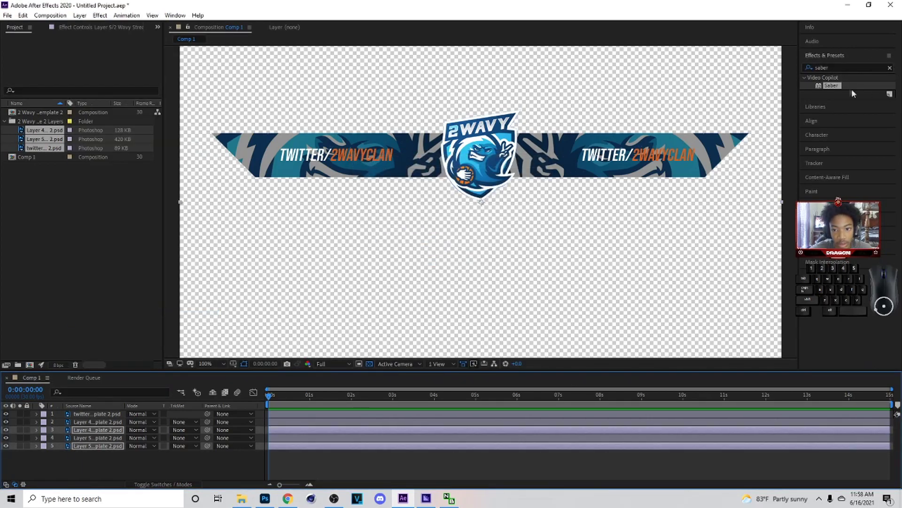
# Step: Apply the Saber effect to the banner layer and choose the Protocol glow preset
pyautogui.moveTo(834, 89); pyautogui.dragTo(99, 450)
pyautogui.click(17, 163)
pyautogui.click(122, 239)
pyautogui.click(124, 250)
pyautogui.click(15, 135)
pyautogui.click(122, 140)
pyautogui.click(131, 161)
pyautogui.click(143, 59)
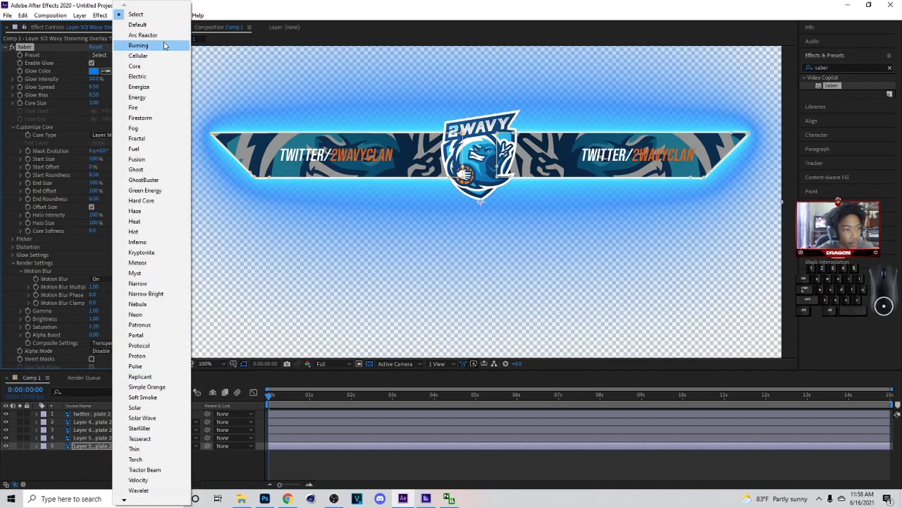
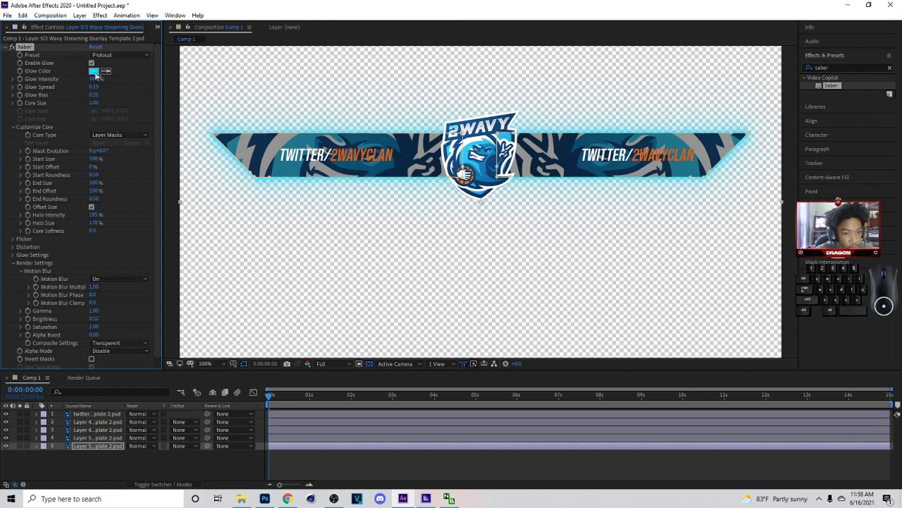
# Step: Set the Saber Glow Intensity to 107%
pyautogui.click(105, 75)
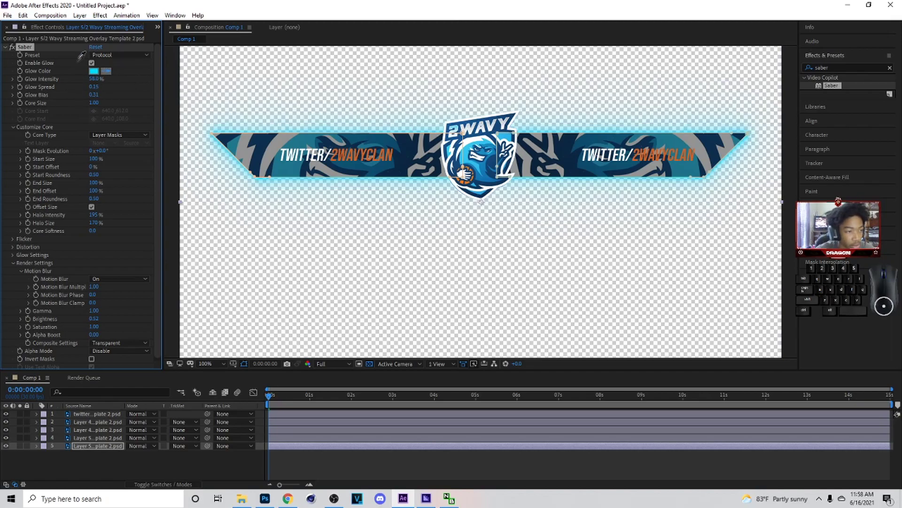
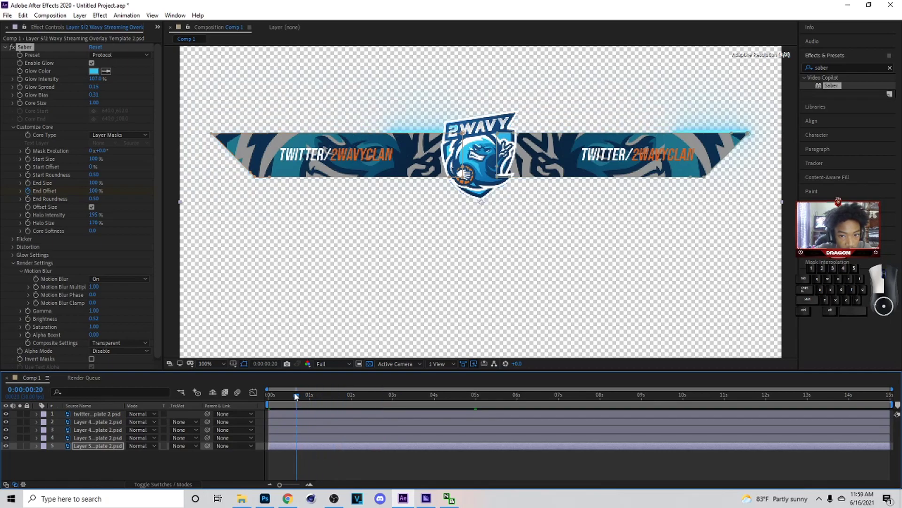
# Step: Keyframe Saber End Offset between 0% and 100% at about 5 and 10 seconds, previewing the glow
pyautogui.moveTo(417, 398); pyautogui.dragTo(482, 405)
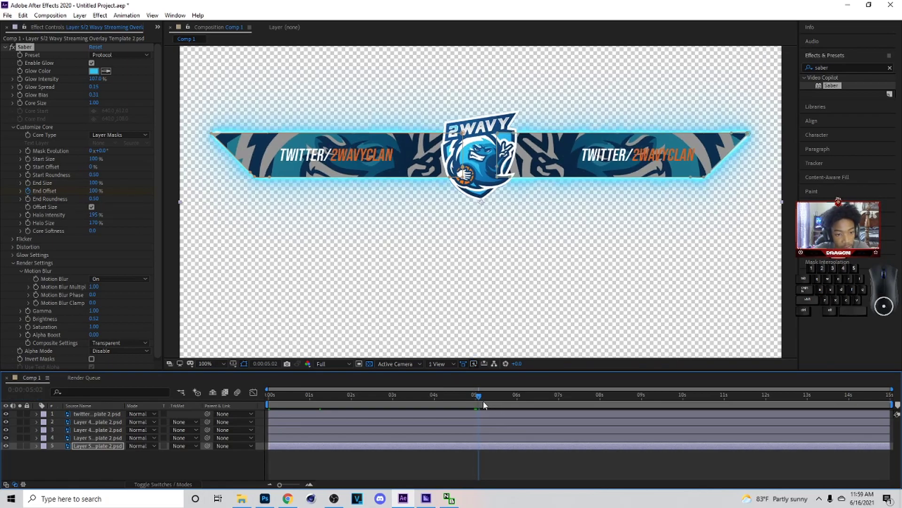
pyautogui.moveTo(482, 402); pyautogui.dragTo(683, 408)
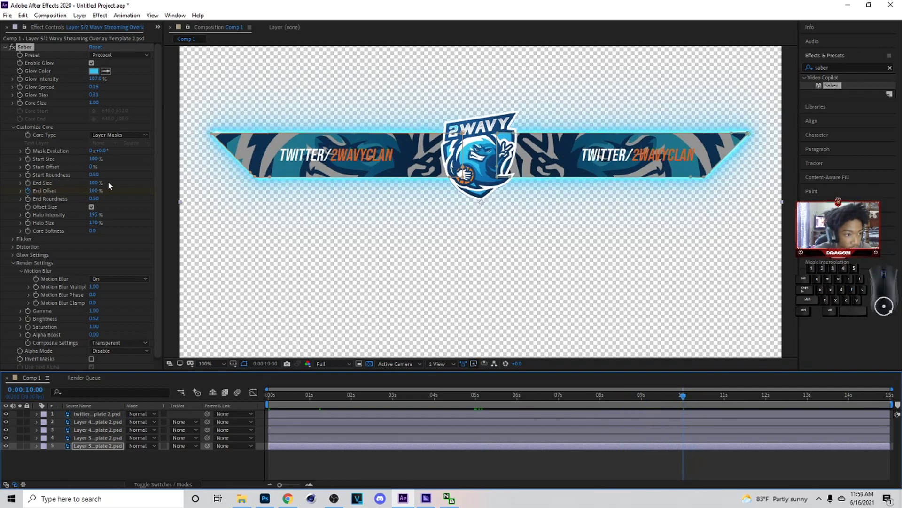
pyautogui.click(672, 389)
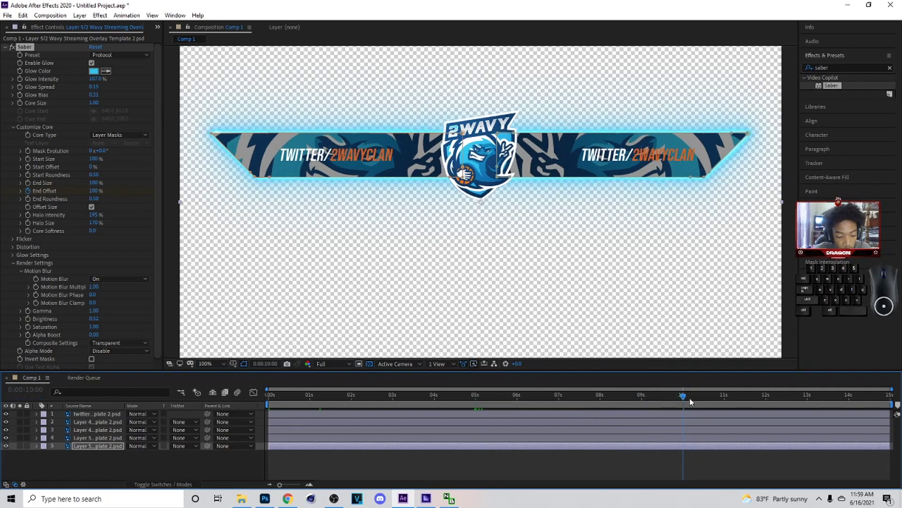
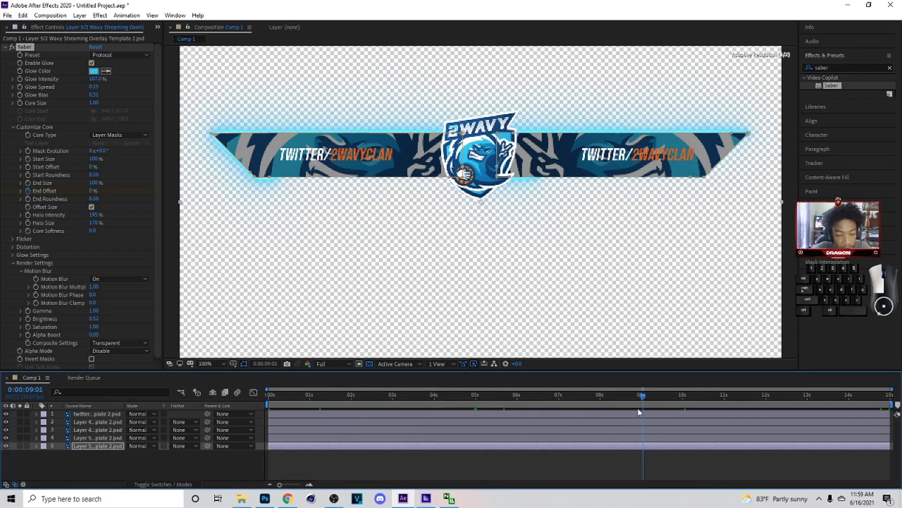
pyautogui.click(693, 404)
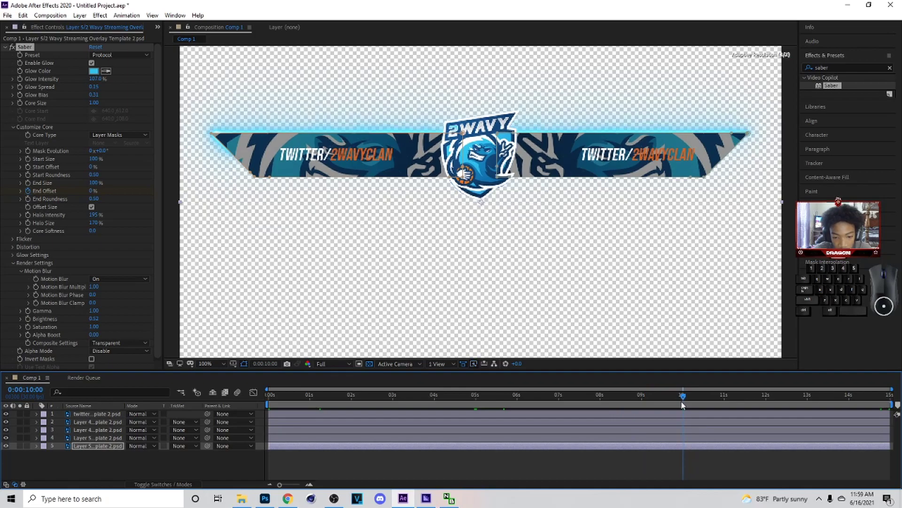
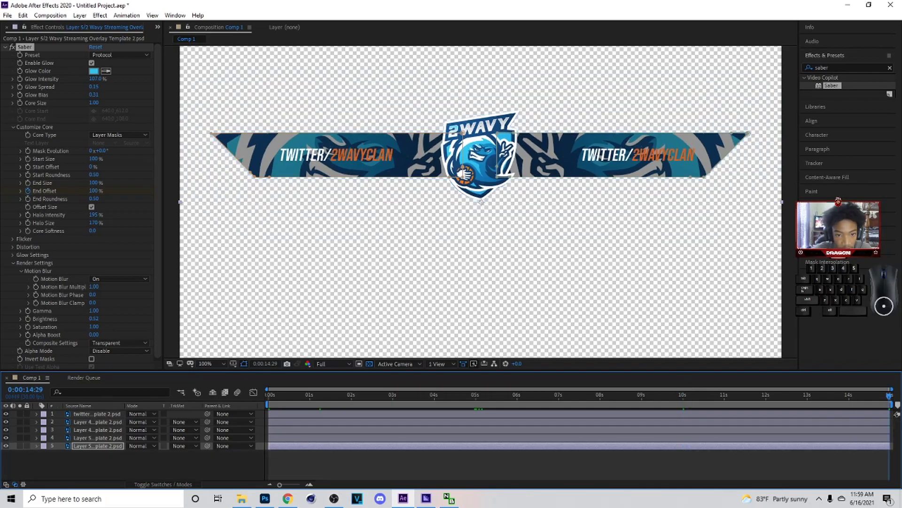
pyautogui.moveTo(852, 396); pyautogui.dragTo(685, 403)
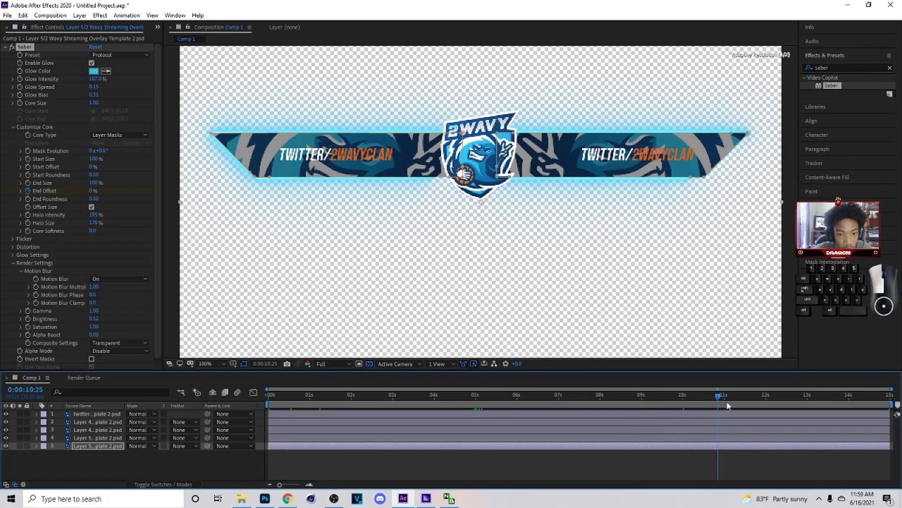
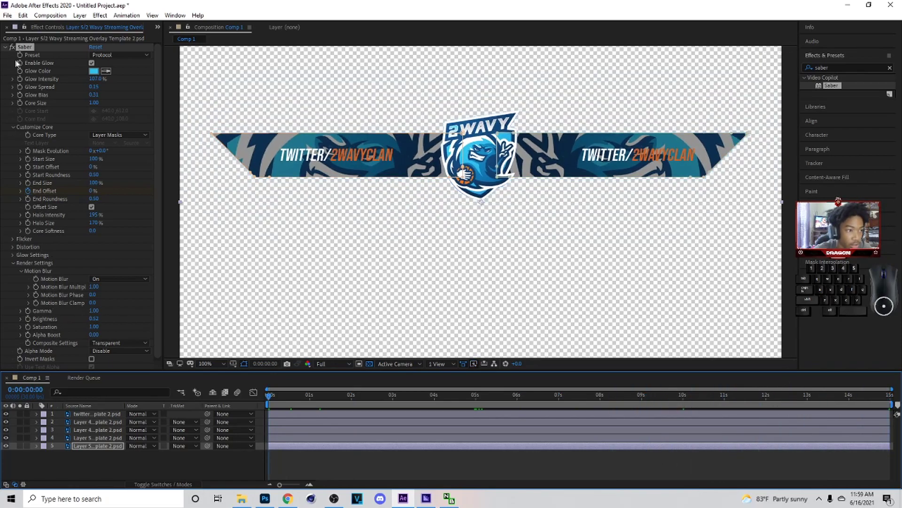
pyautogui.moveTo(34, 52); pyautogui.dragTo(50, 74)
# Step: Copy the Saber glow onto Layer 4 and preview the logo glowing around 5 seconds
pyautogui.click(60, 82)
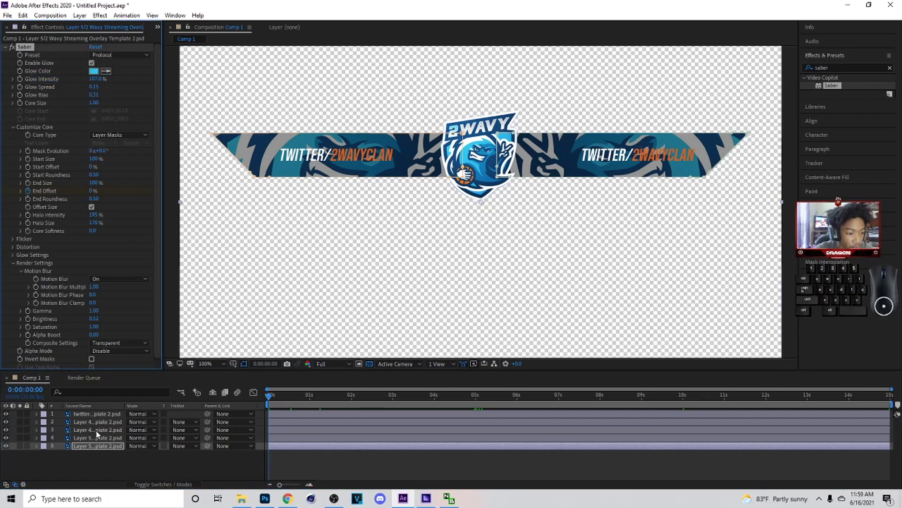
pyautogui.click(101, 436)
pyautogui.click(82, 20)
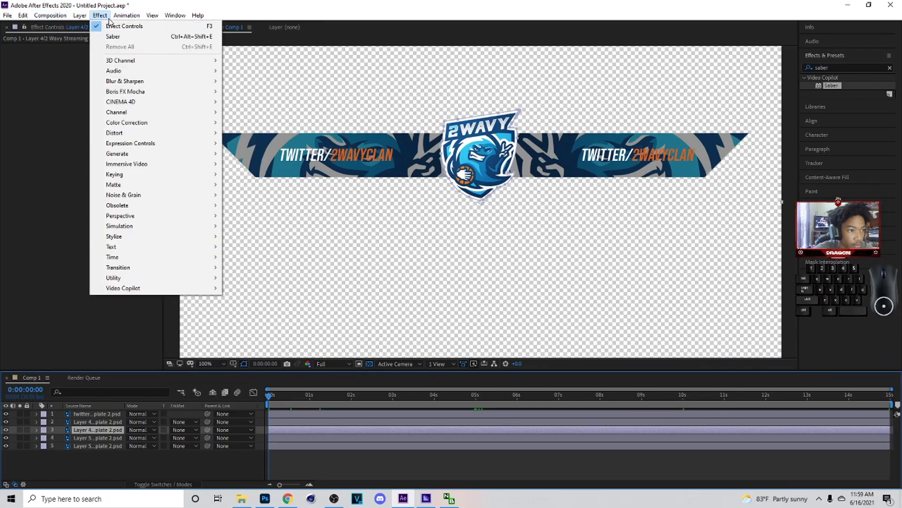
pyautogui.rightClick(30, 51)
pyautogui.click(66, 90)
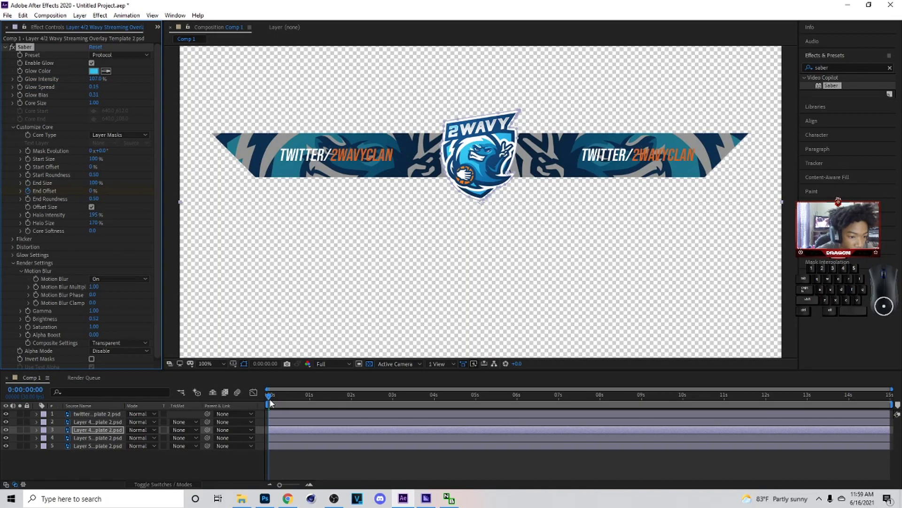
pyautogui.moveTo(273, 398); pyautogui.dragTo(363, 415)
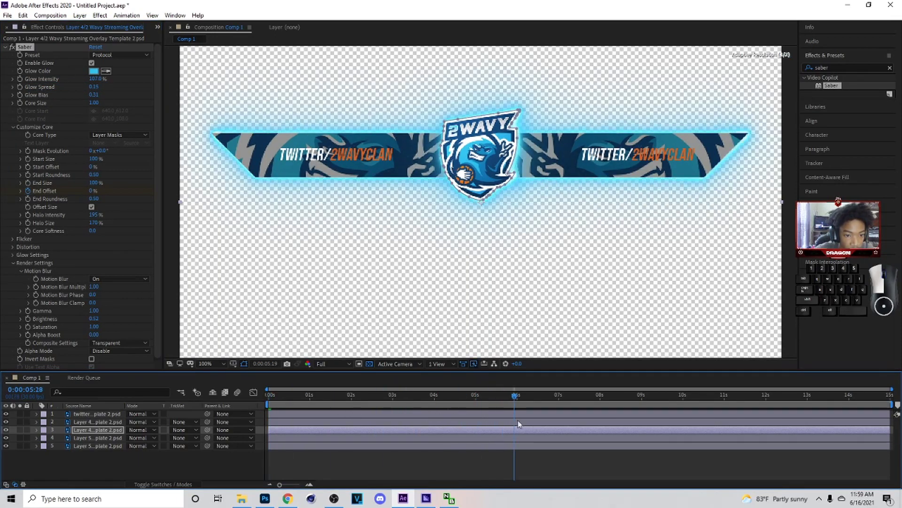
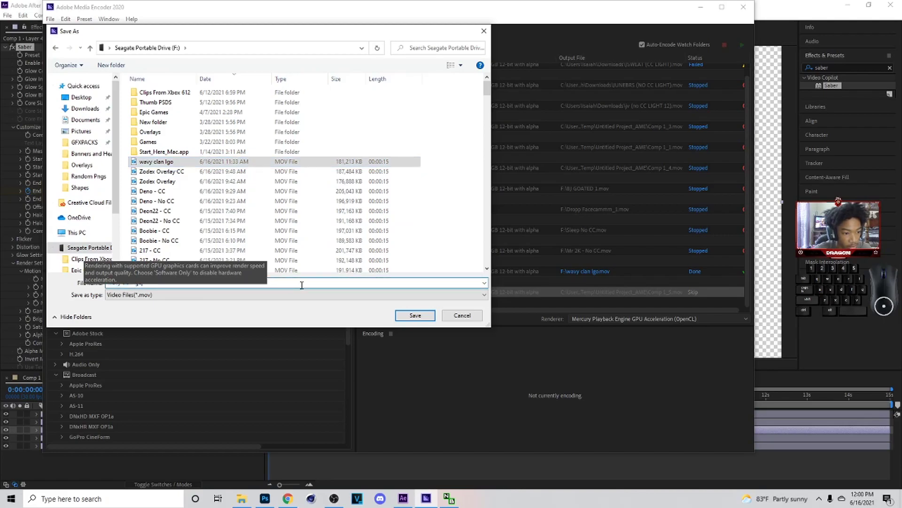
# Step: Name the output wavy clan lgo2.mov, save the settings and start the encoding queue
pyautogui.press('2')
pyautogui.click(431, 317)
pyautogui.click(742, 46)
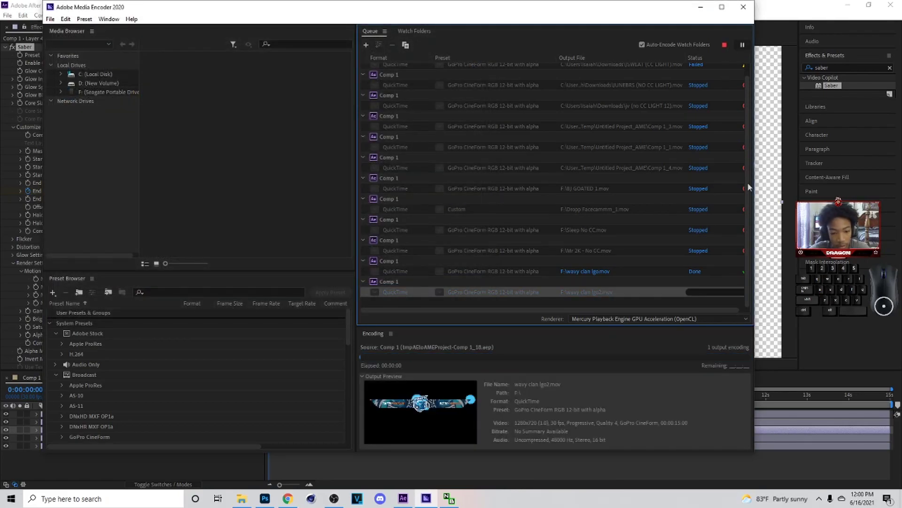